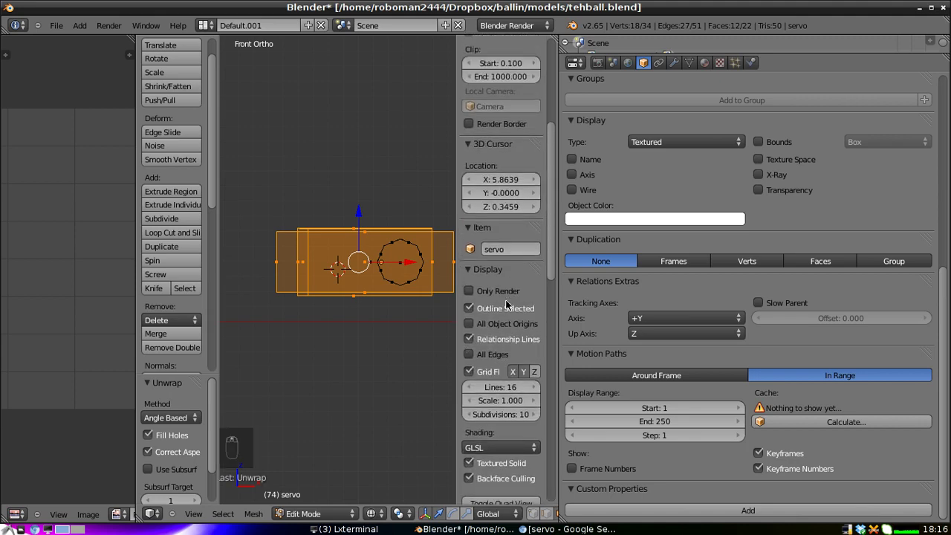
Scroll the tutorial page, then zoom the 3D view in on the servo mesh
left_click_drag(517, 143, 497, 345)
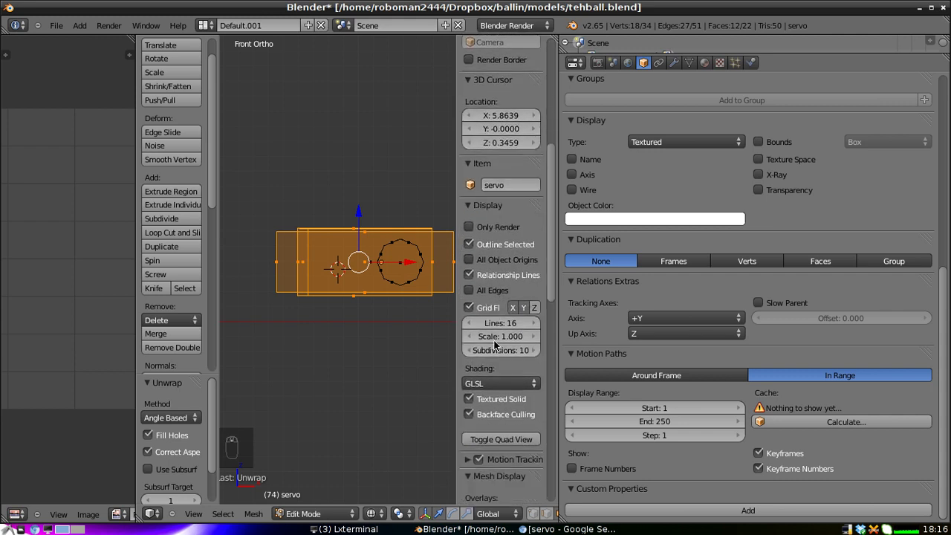
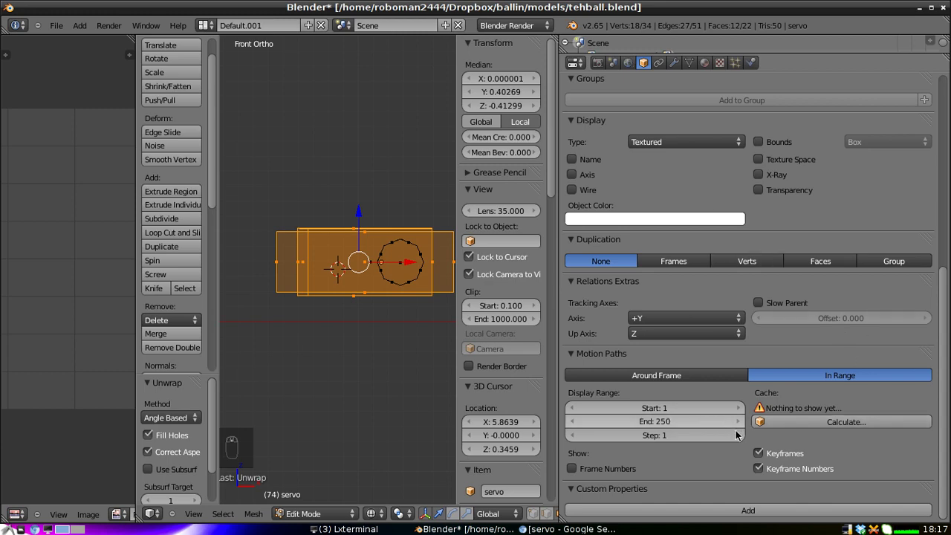
left_click_drag(742, 436, 742, 436)
scroll("up", 3)
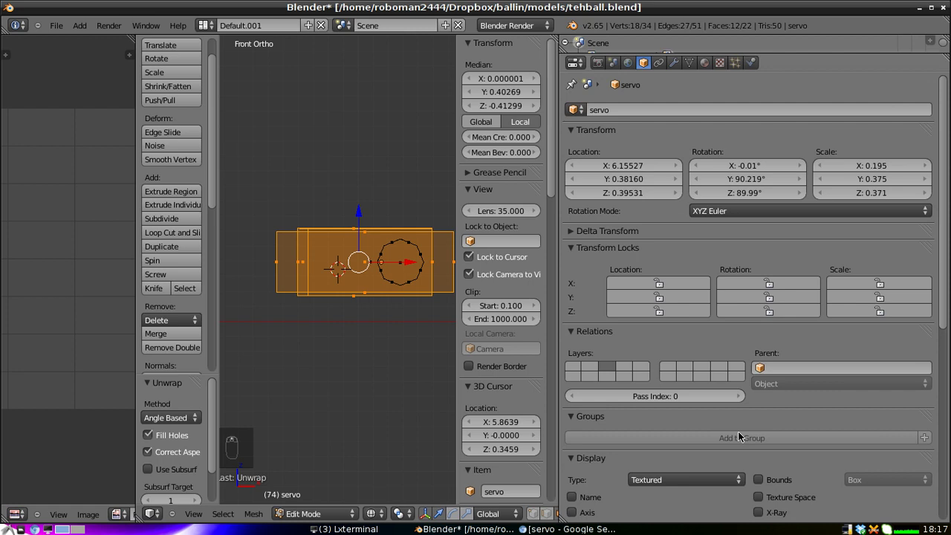
left_click_drag(665, 60, 617, 152)
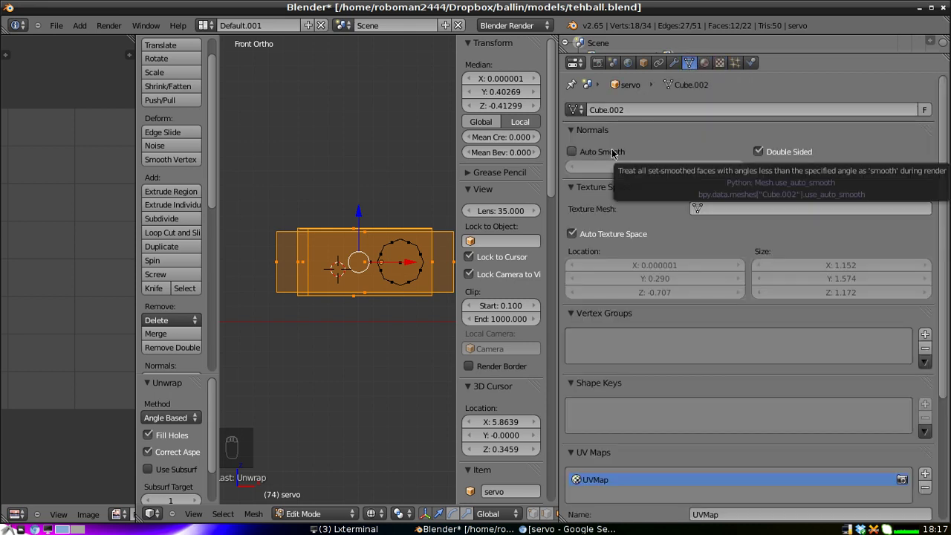
left_click_drag(733, 62, 651, 64)
left_click_drag(649, 64, 120, 251)
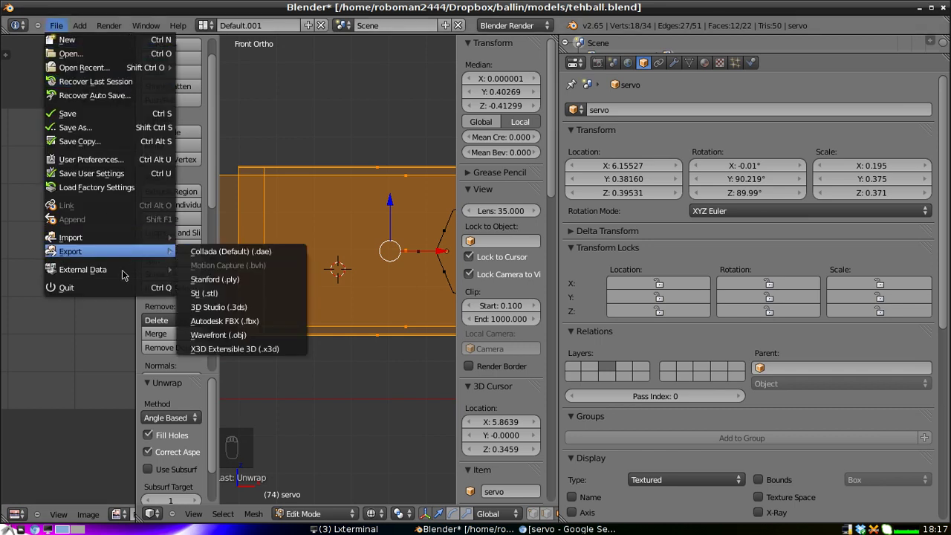
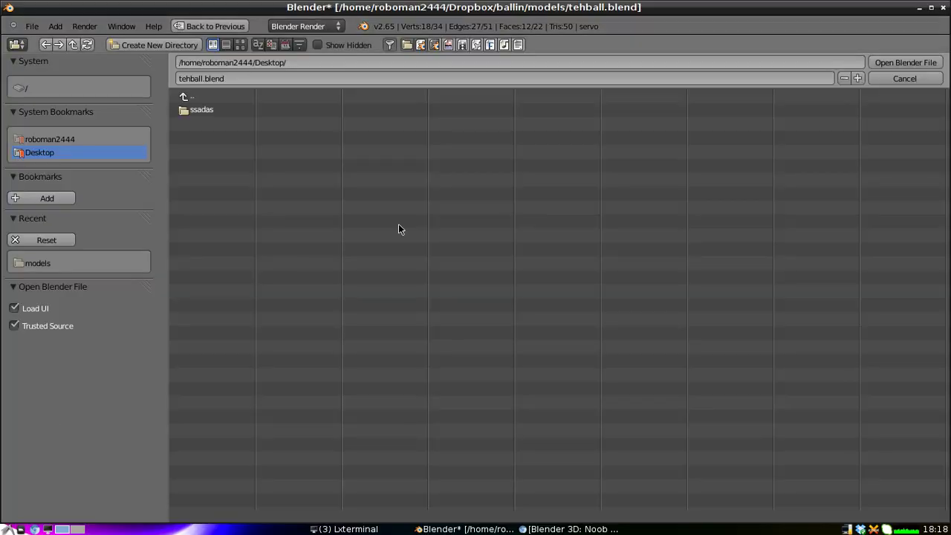
Dismiss the open-file browser and return to the servo mesh in edit mode
key("ctrl+o")
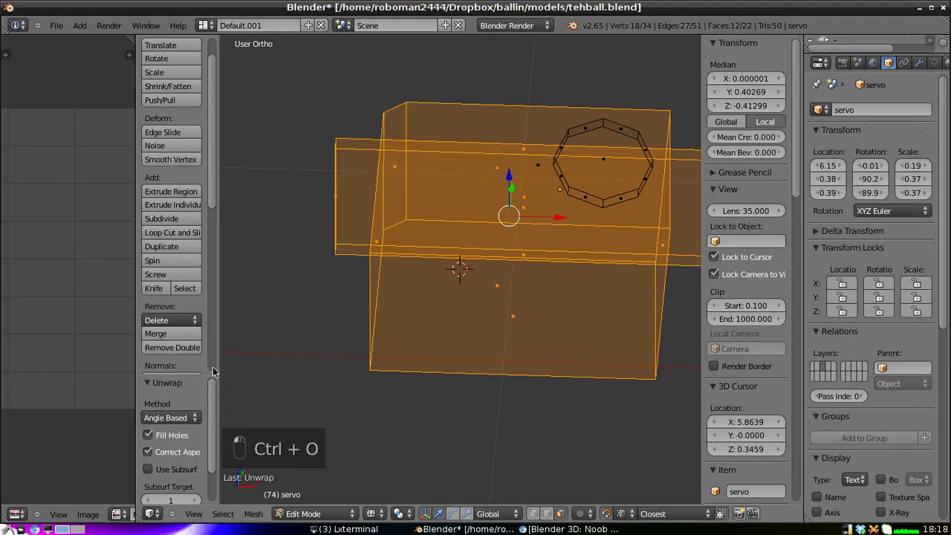
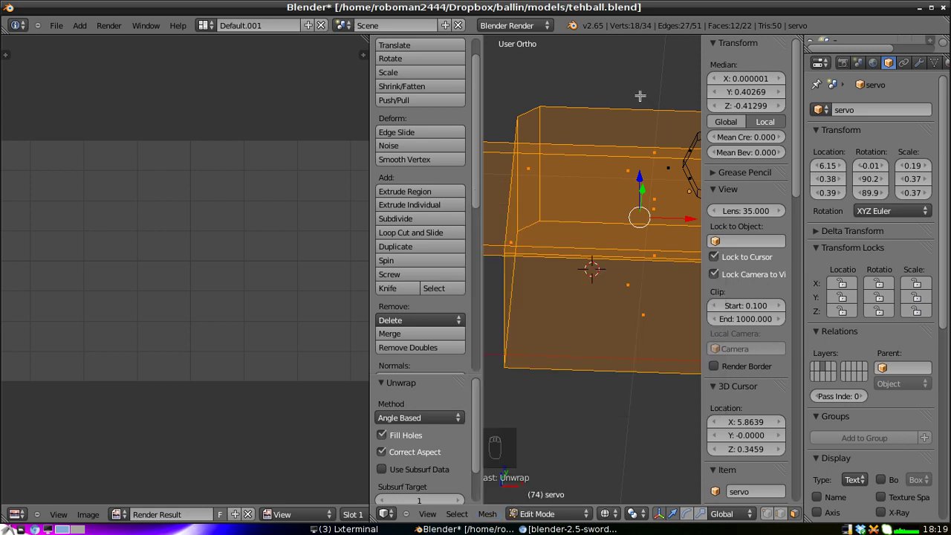
Select the entire servo mesh for unwrapping, then undo the stray changes
key("a")
key("a")
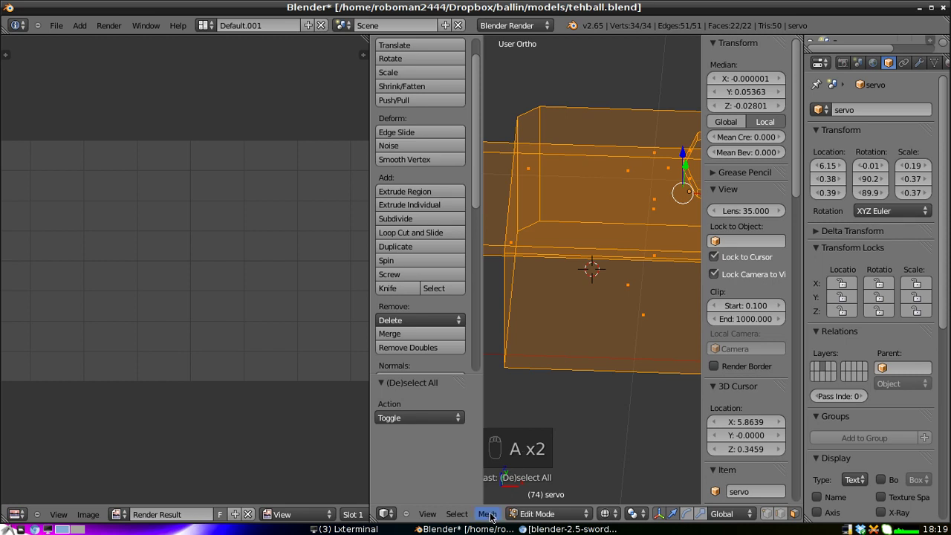
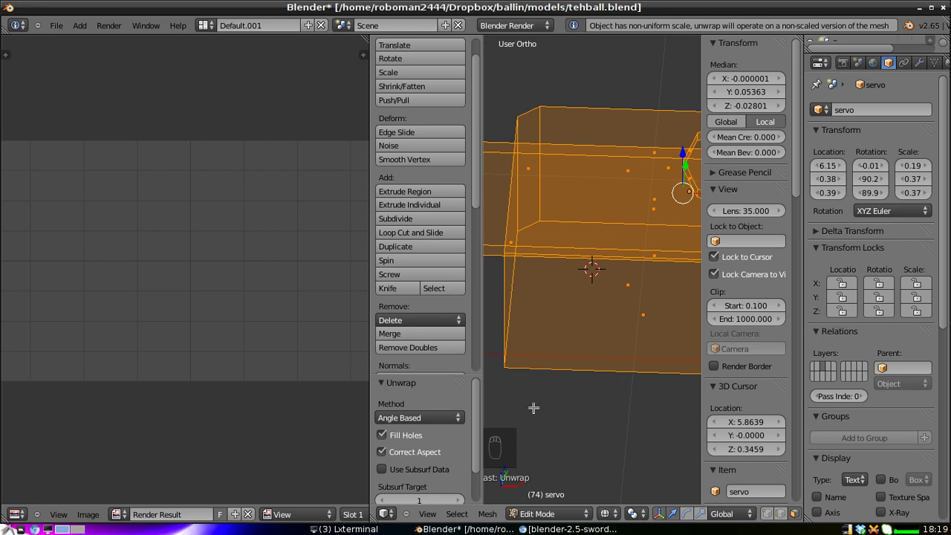
key("ctrl+z")
key("ctrl+z")
key("ctrl+z")
key("ctrl+z")
key("ctrl+z")
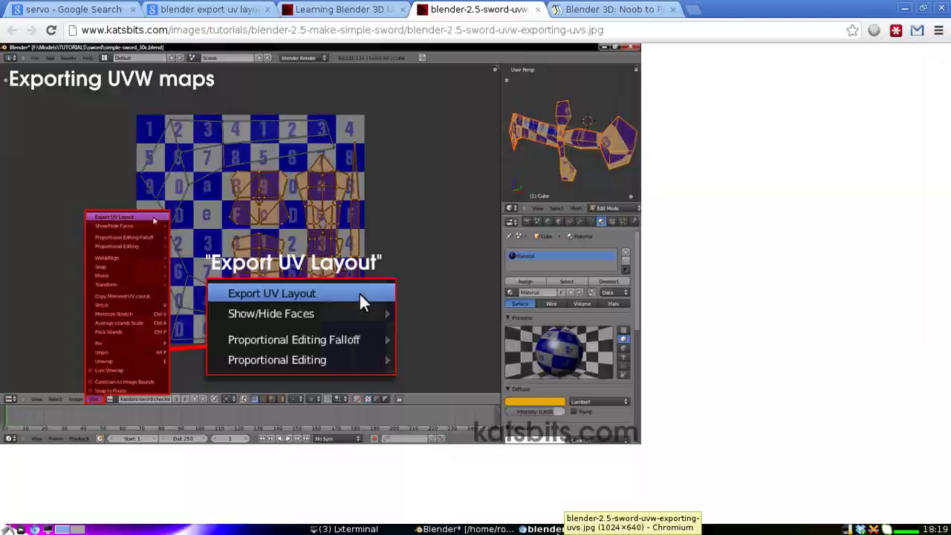
Start a new blank image in the UV/Image Editor
left_click_drag(95, 517, 182, 404)
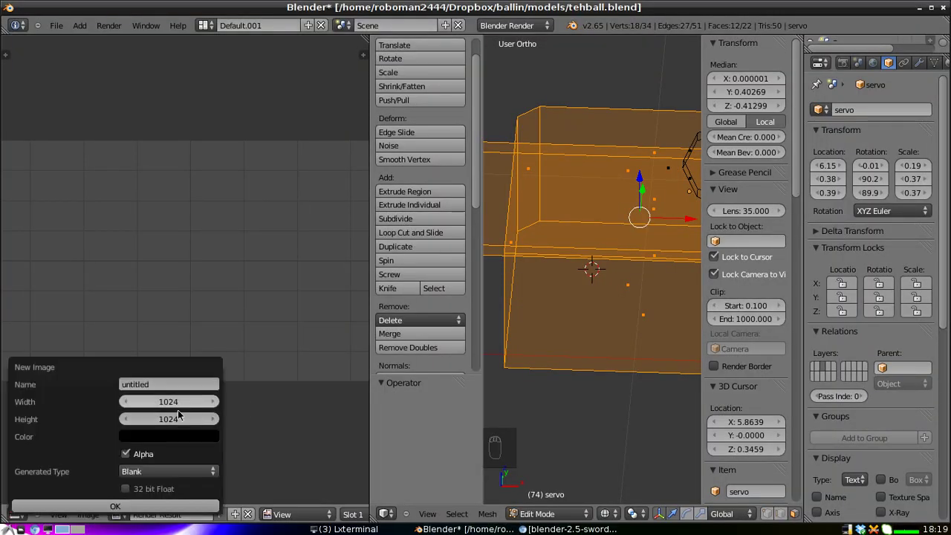
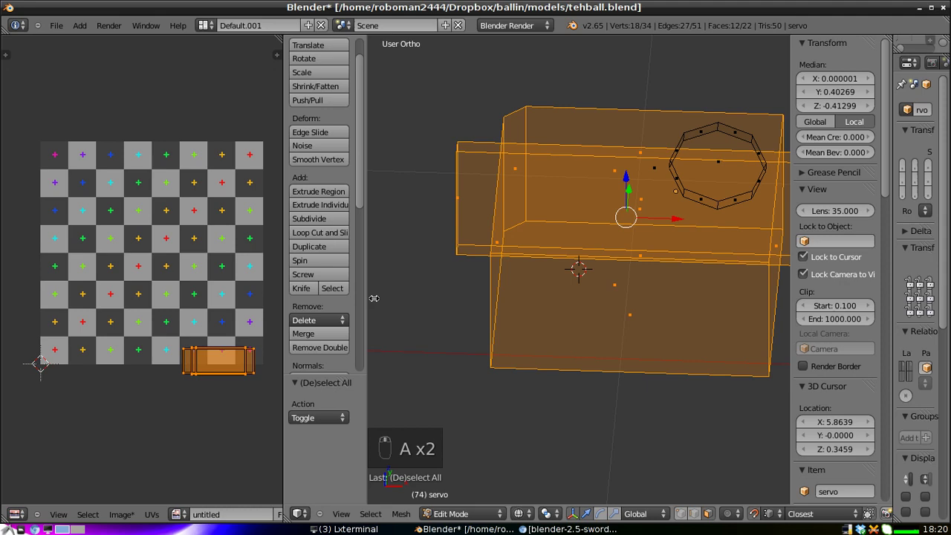
Slide the servo's UV island onto the checker squares and stretch it across the image
key("n")
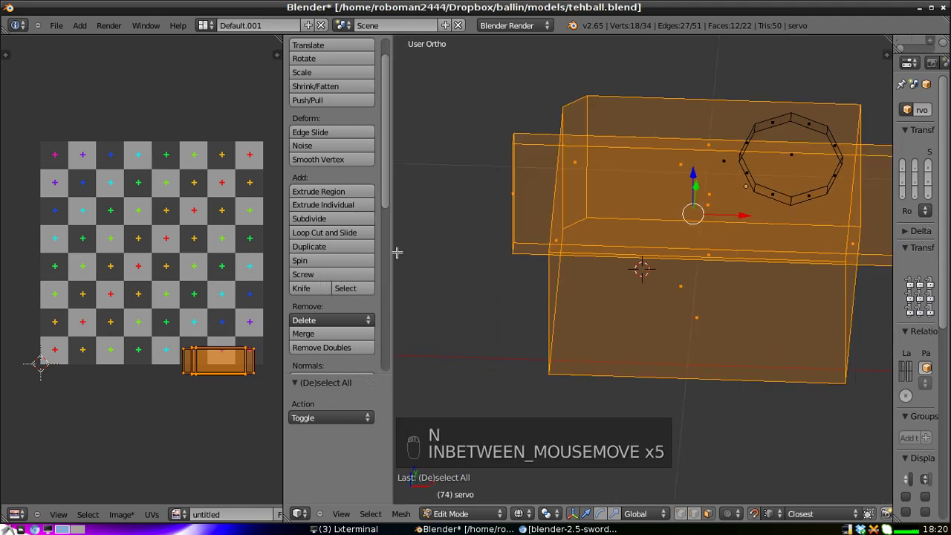
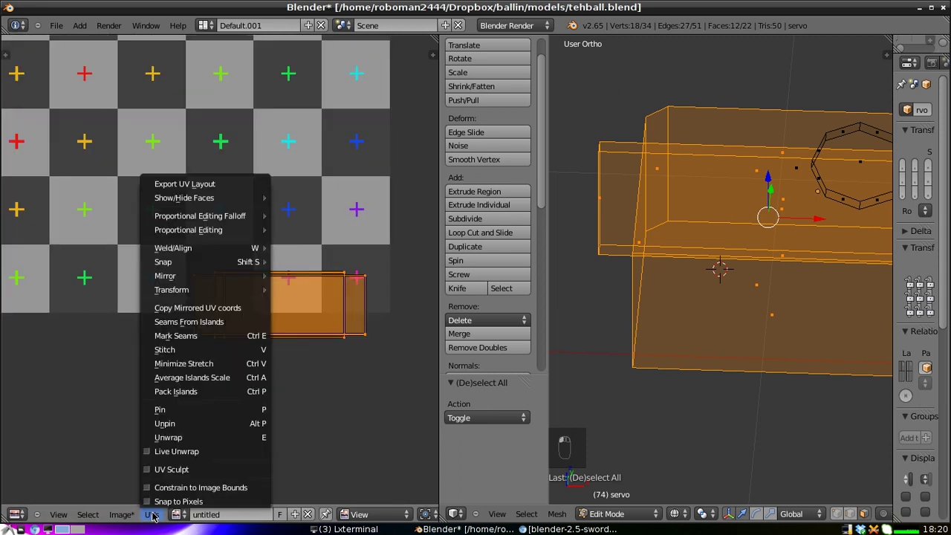
left_click_drag(154, 517, 182, 484)
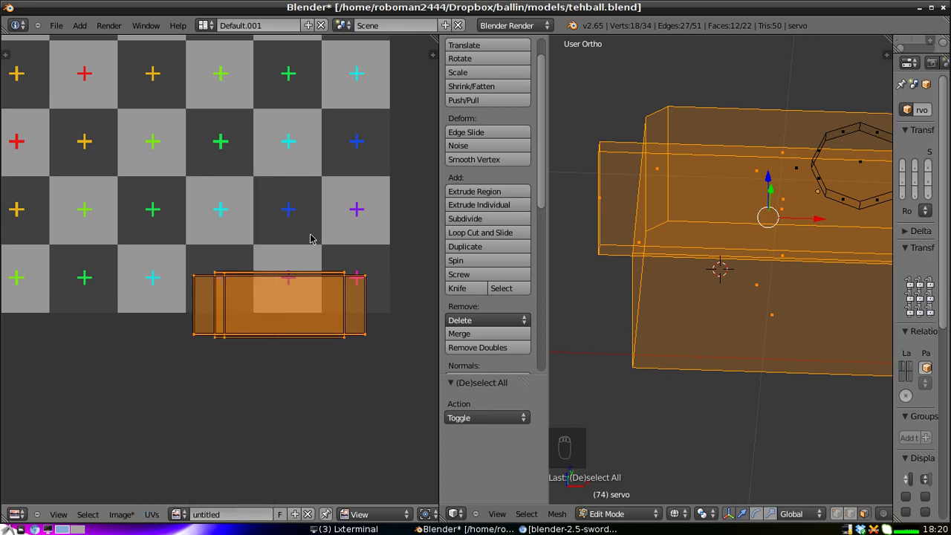
key("g")
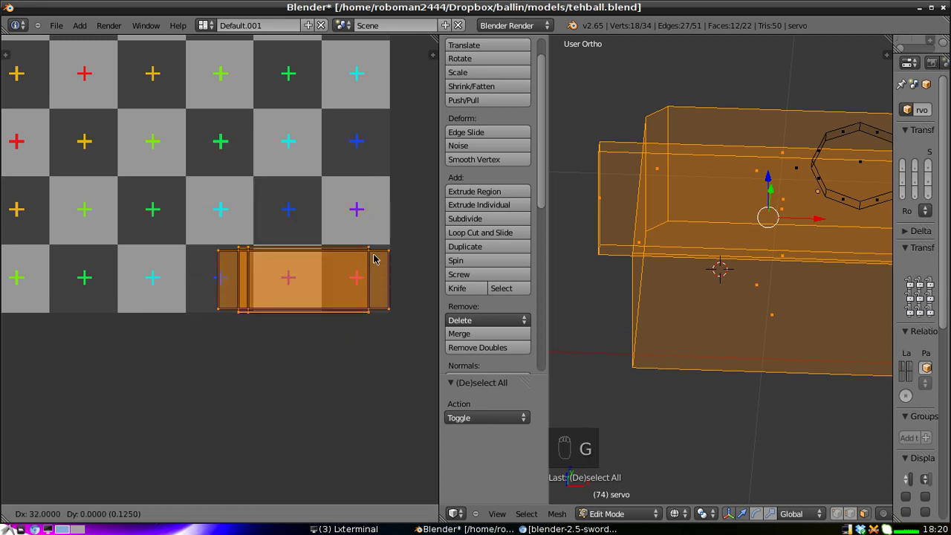
left_click_drag(372, 253, 293, 203)
key("s")
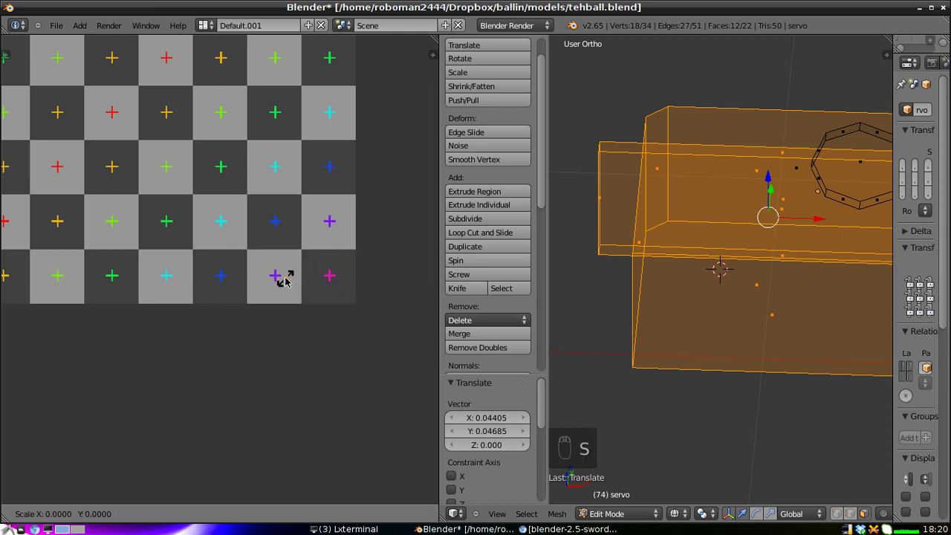
left_click_drag(287, 281, 383, 274)
key("g")
left_click(393, 340)
Enlarge the UV island further, then cancel a second resize attempt
left_click_drag(392, 326, 262, 292)
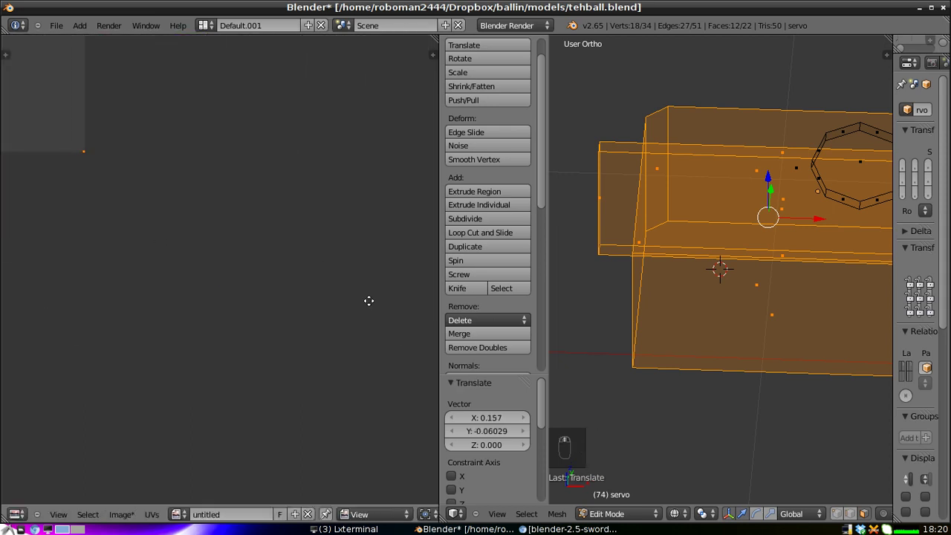
key("s")
left_click_drag(307, 255, 364, 113)
key("s")
key("s")
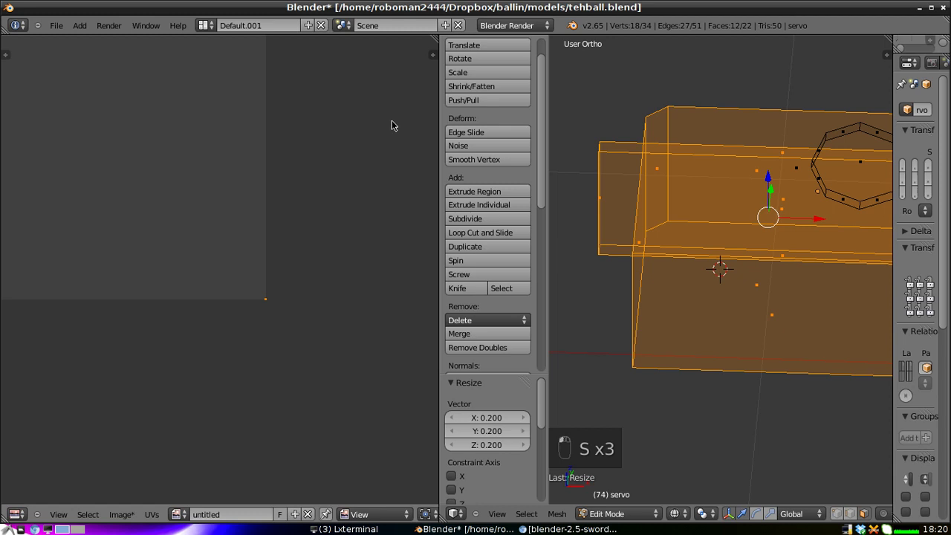
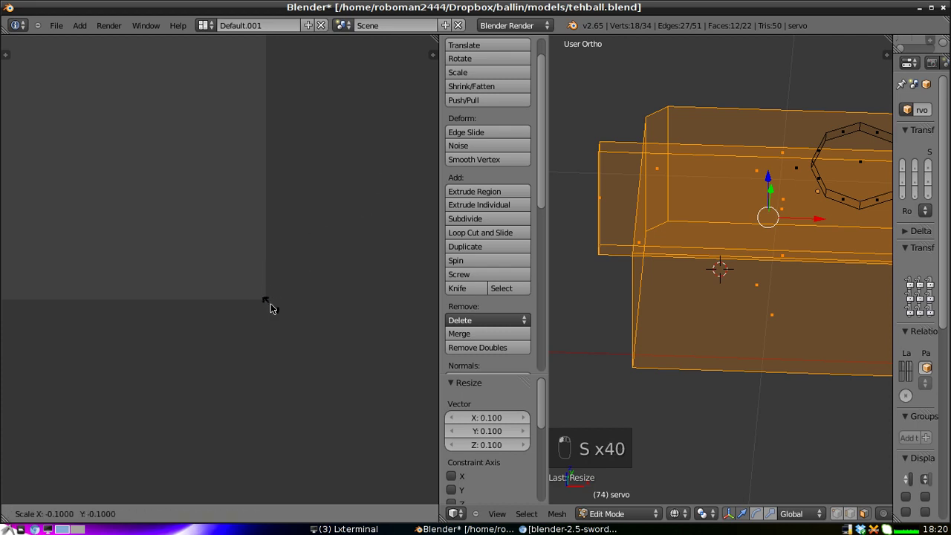
key("s")
key("s")
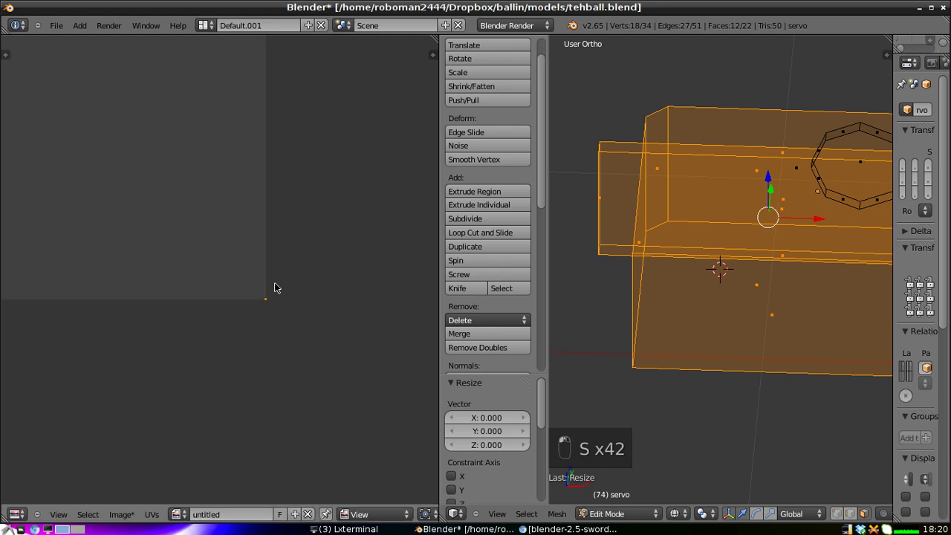
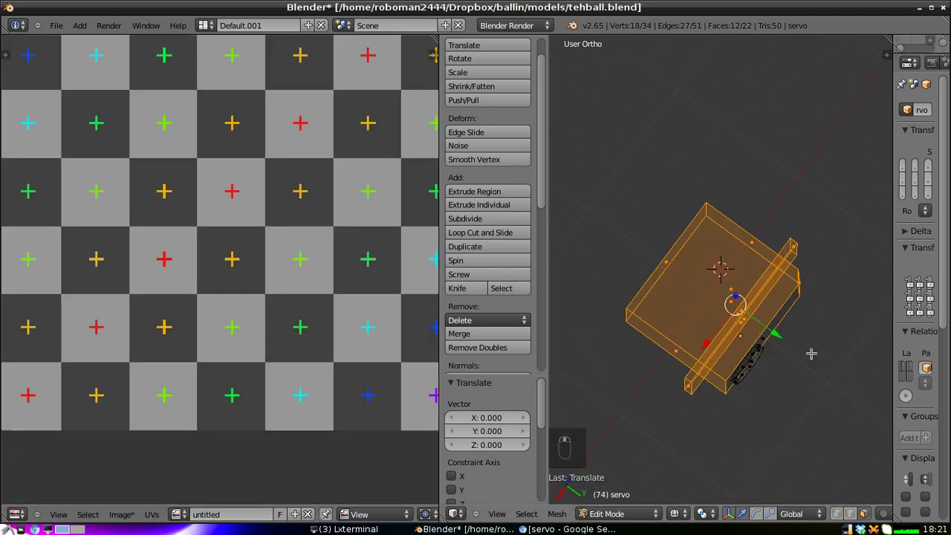
Begin box-marking servo faces and tilt the view of the model
key("b")
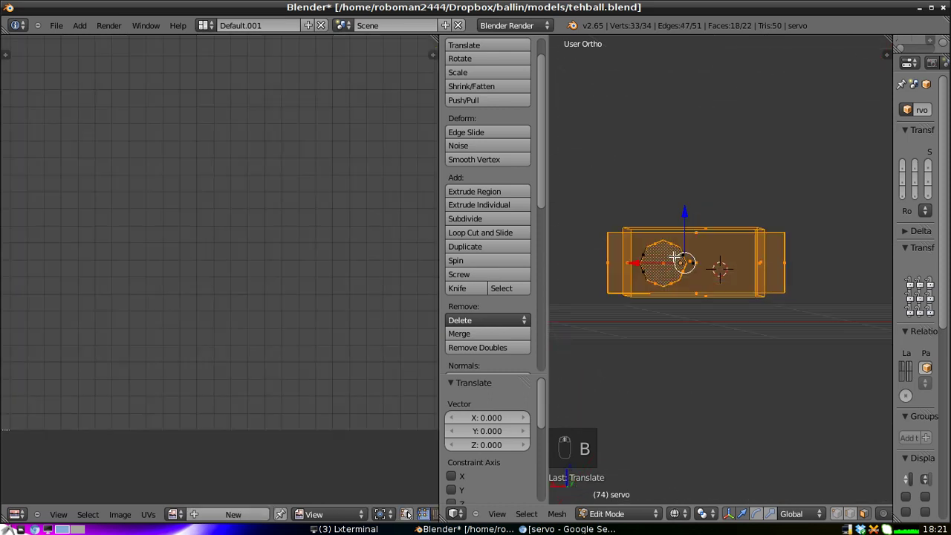
key("b")
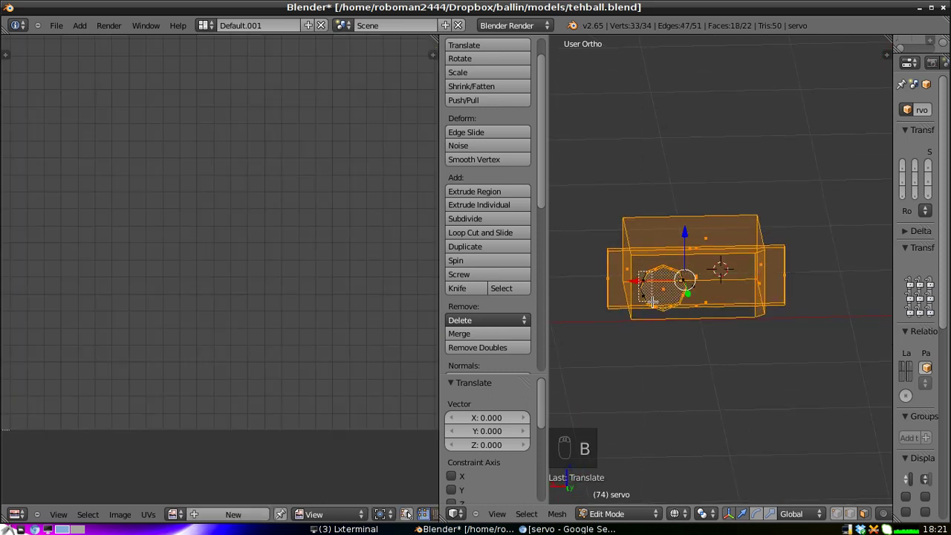
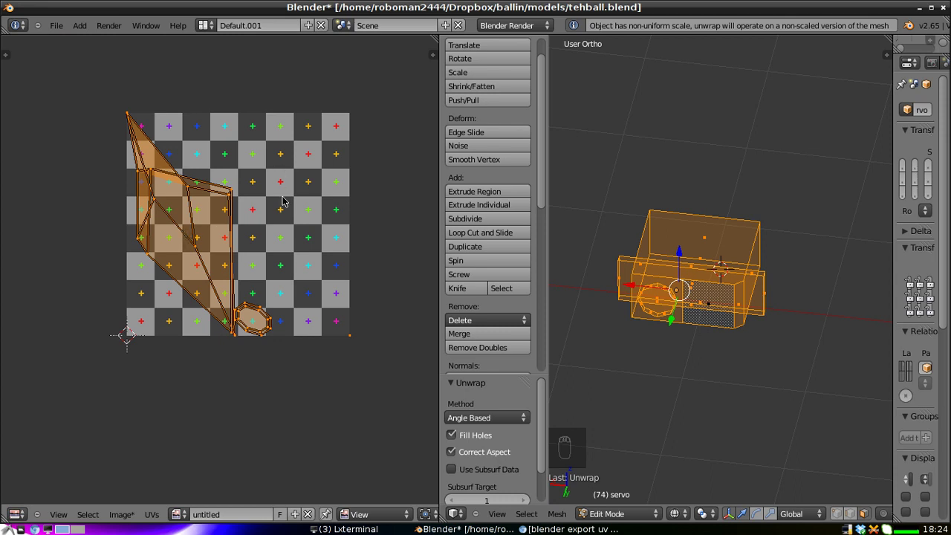
Shrink the unwrapped UV islands and move them across the checker image
key("s")
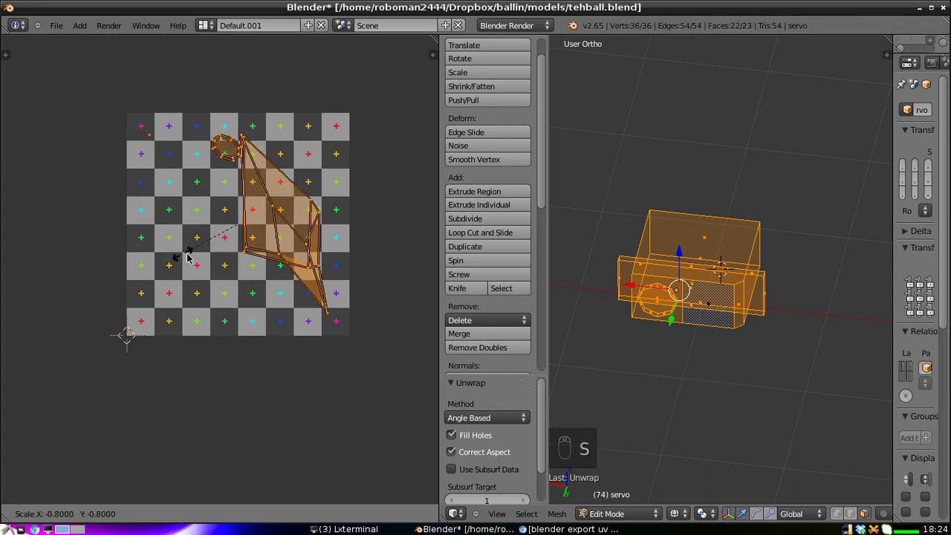
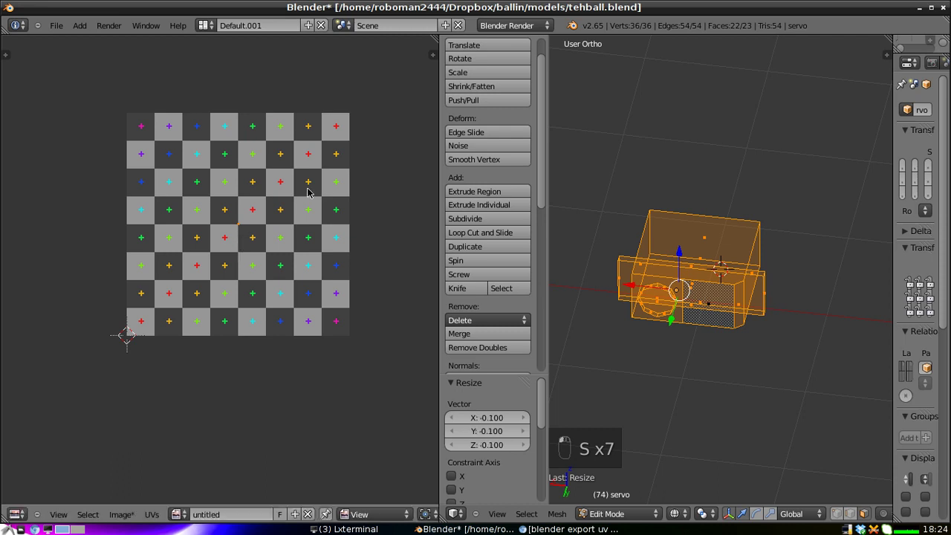
key("s")
key("s")
left_click(254, 222)
key("s")
key("s")
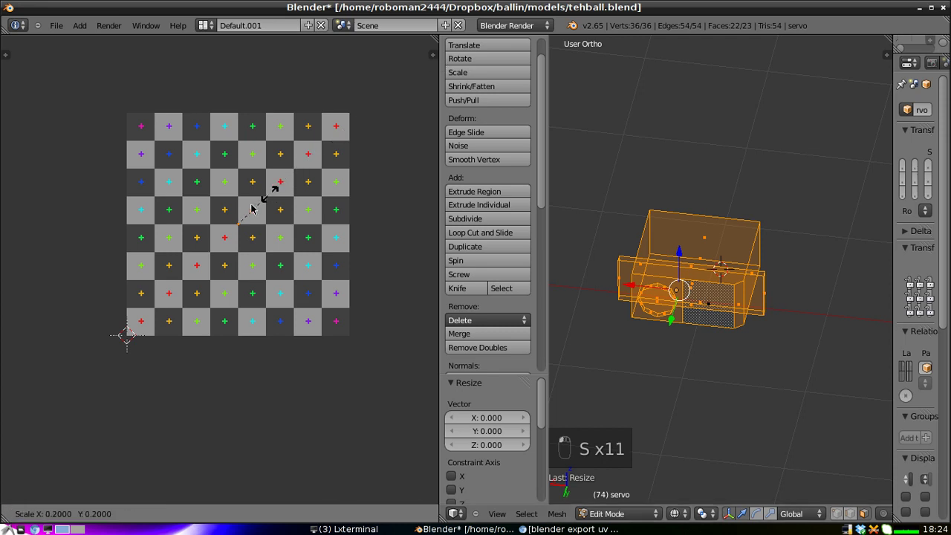
key("g")
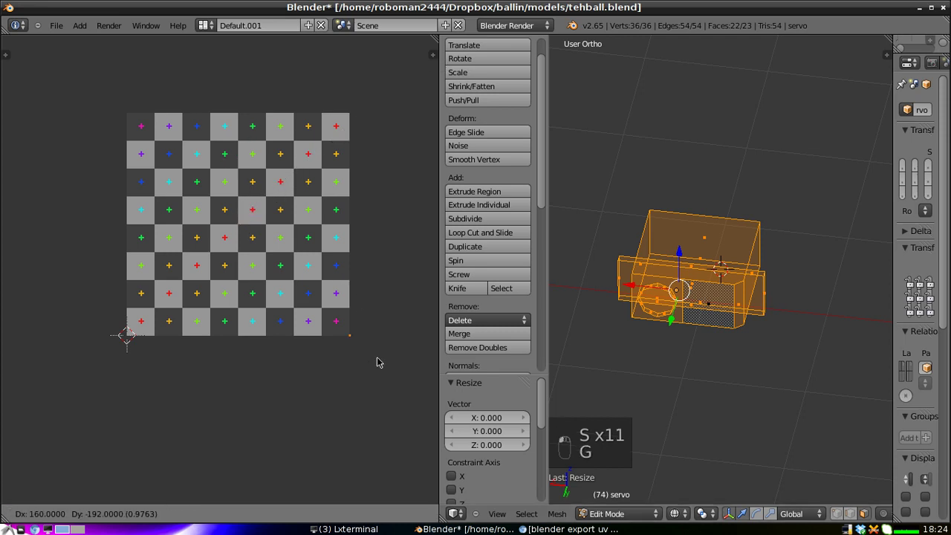
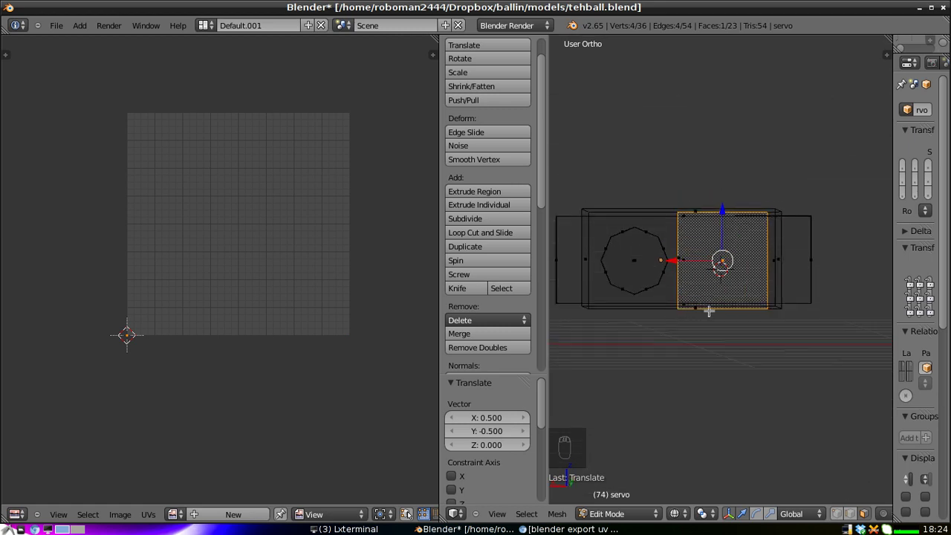
key("KP_1")
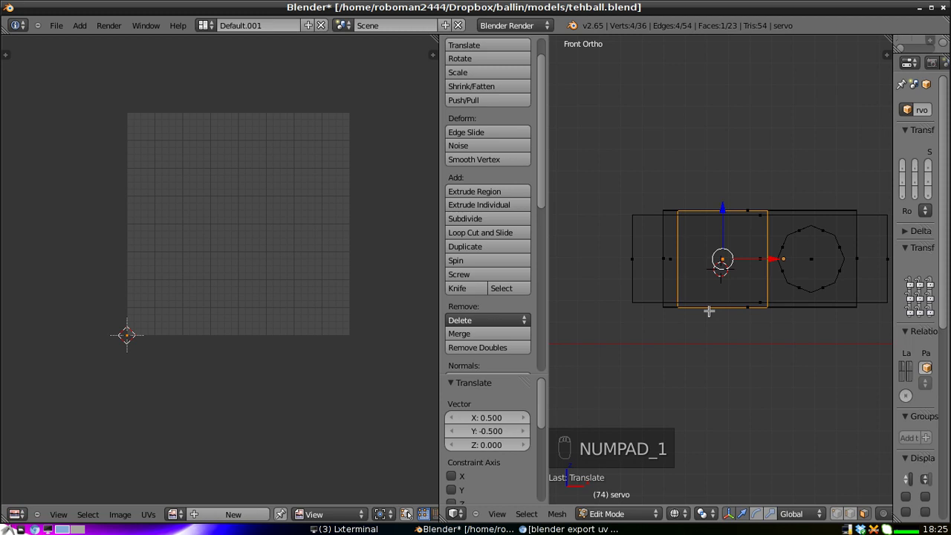
key("KP_3")
key("KP_3")
key("KP_6")
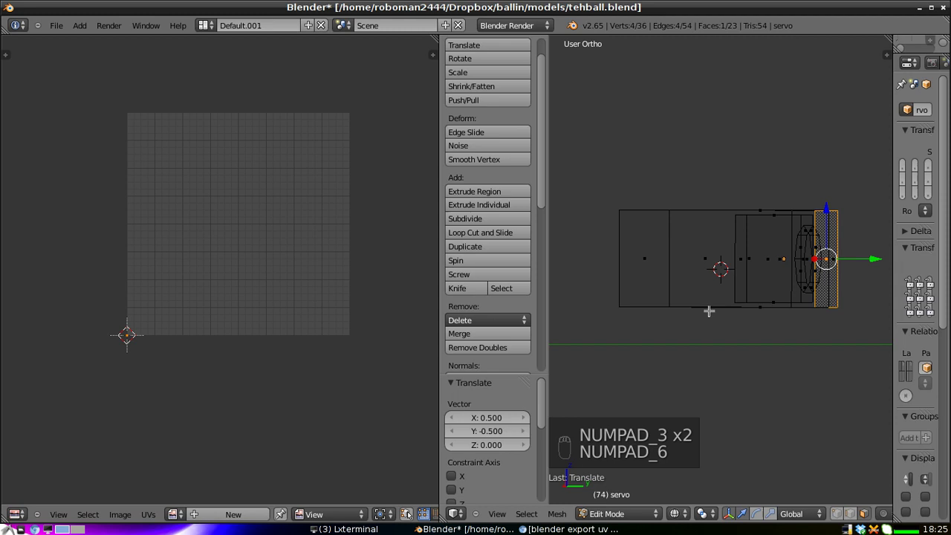
key("KP_3")
key("KP_6")
key("KP_6")
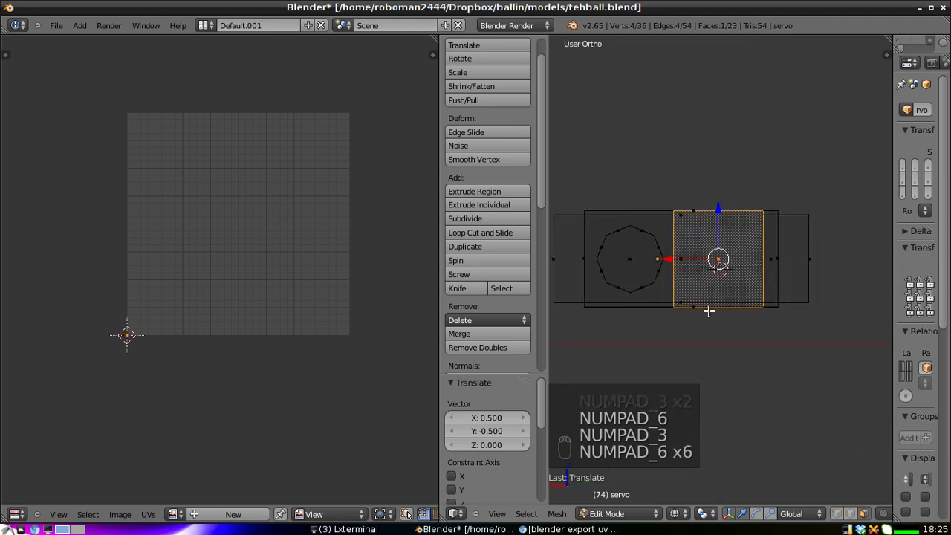
key("KP_8")
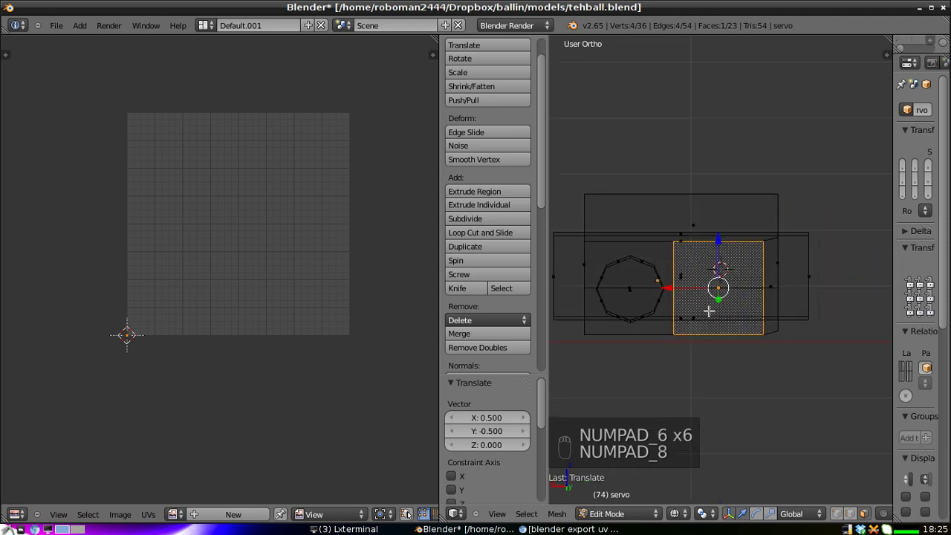
key("KP_2")
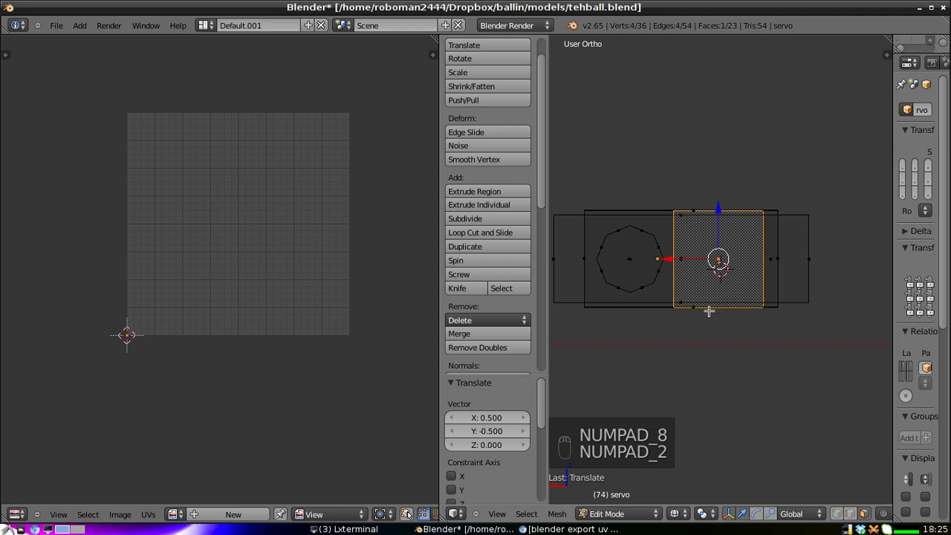
key("KP_3")
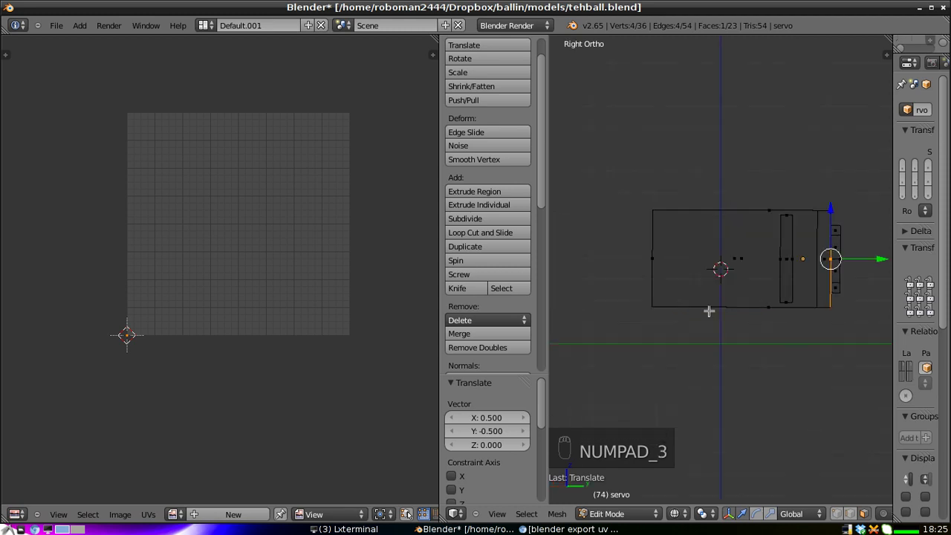